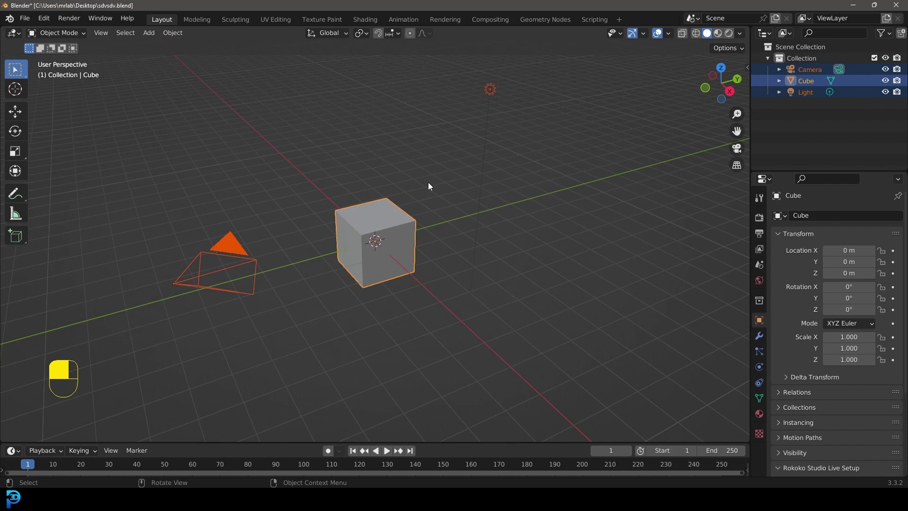
Delete the default camera, cube and light, then bring up the Add menu for a mesh circle.
key("Delete")
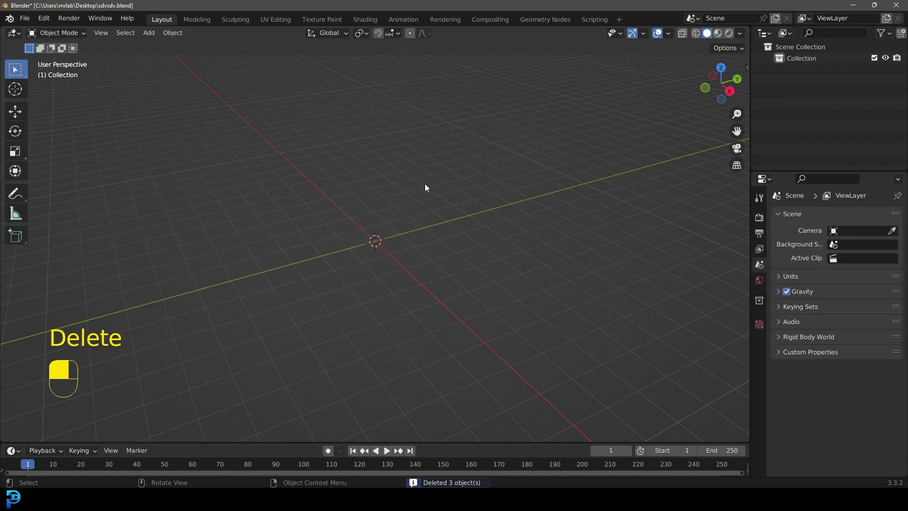
key("shift+a")
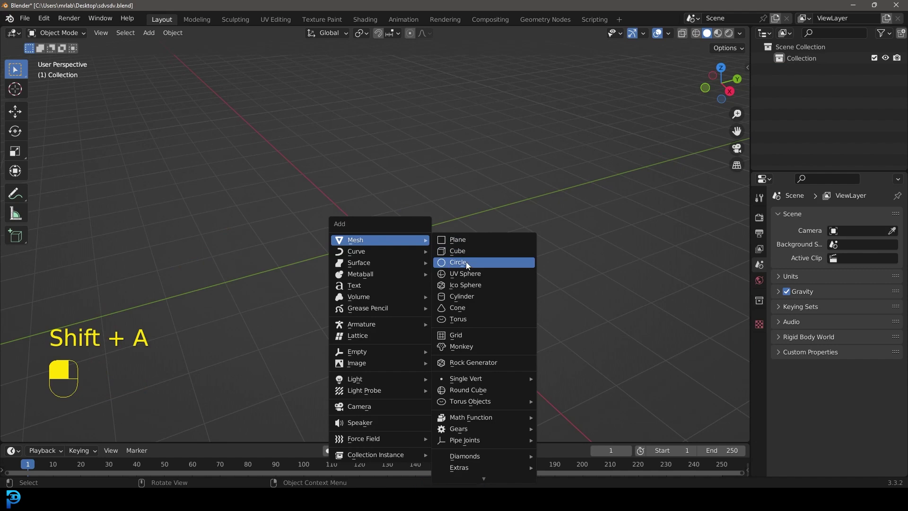
Subdivide the circle, checker-deselect alternate vertices and scale the rest inward into a zigzag.
key("Tab")
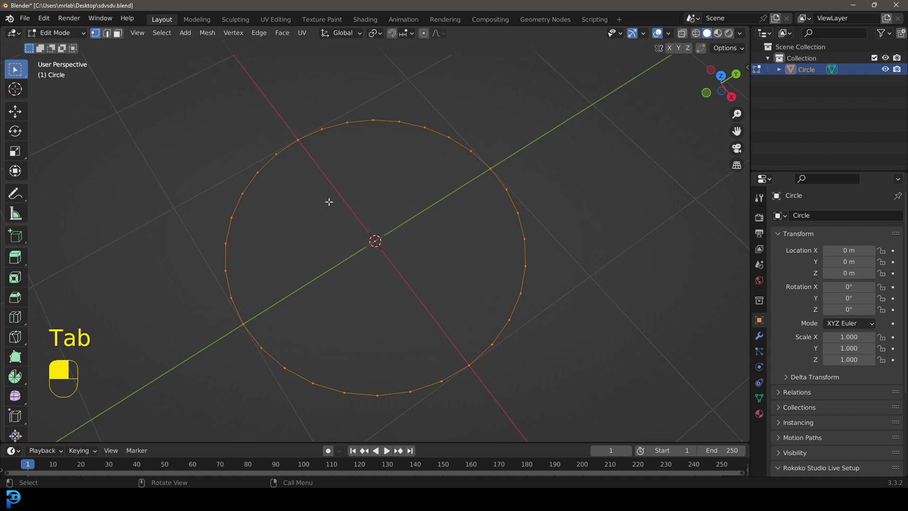
left_click_drag(333, 204, 69, 432)
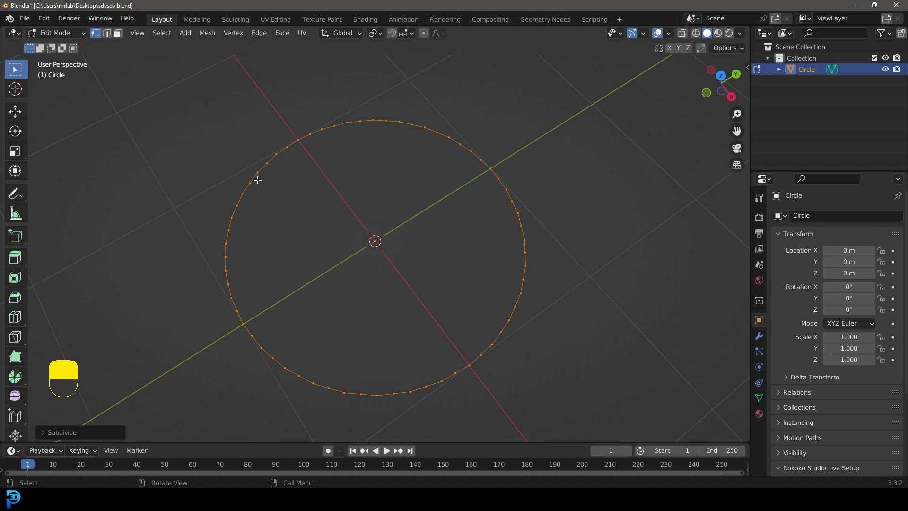
key("F3")
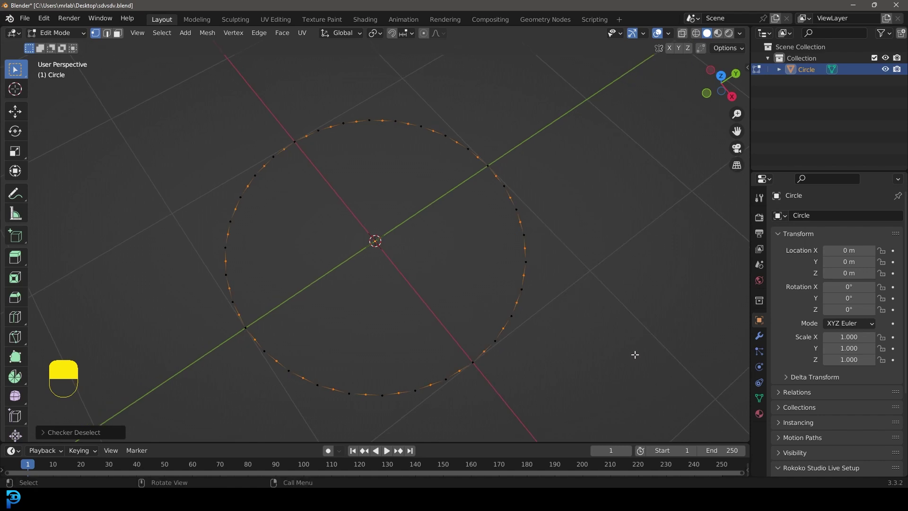
key("s")
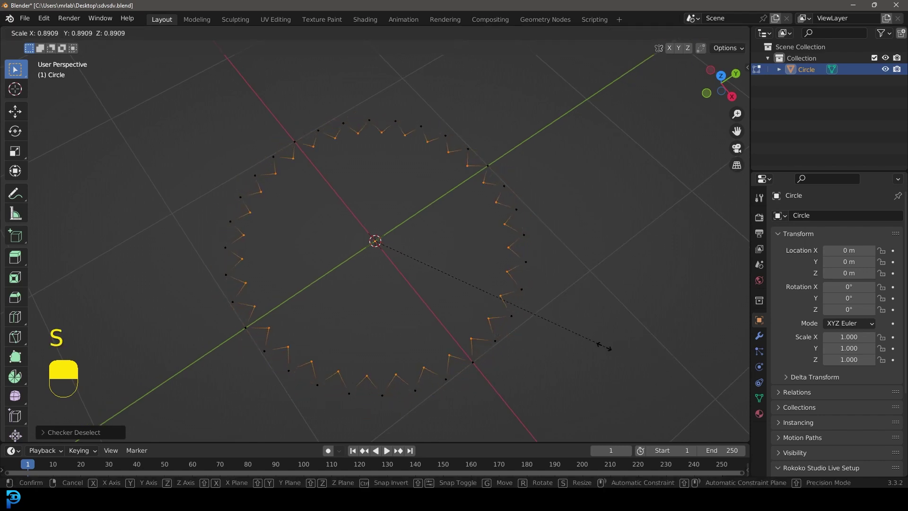
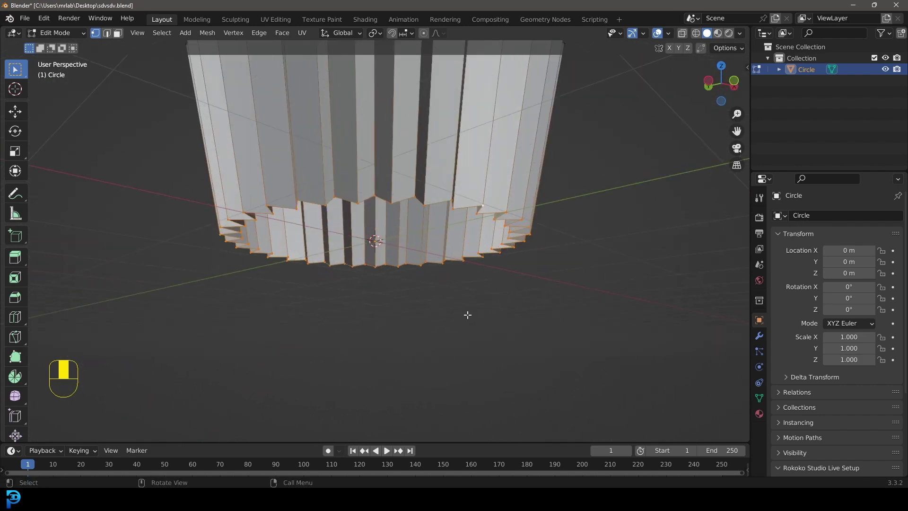
Fill the liner's bottom opening, inset the face and shift it vertically to form the base.
key("f")
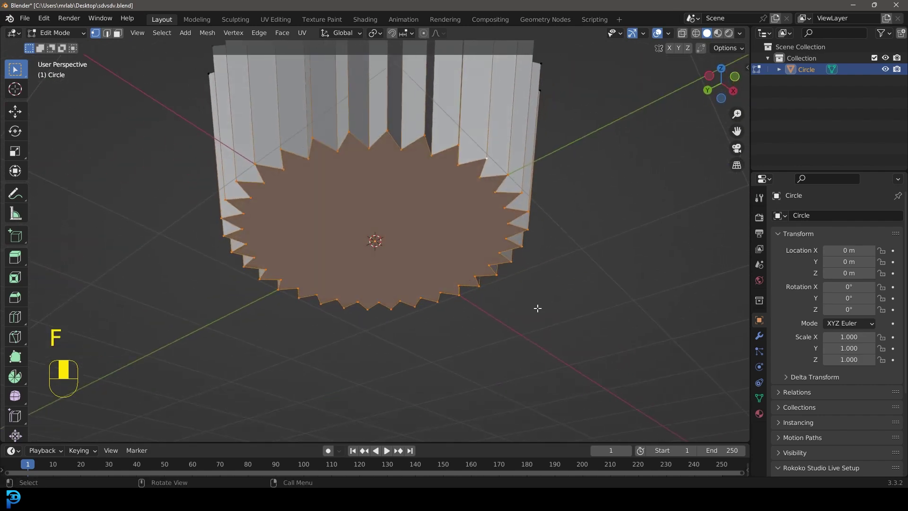
key("i")
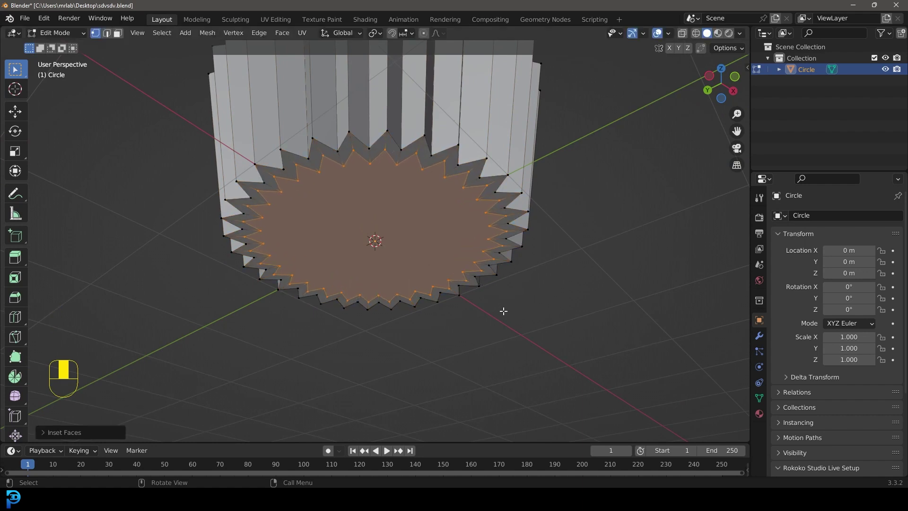
key("g")
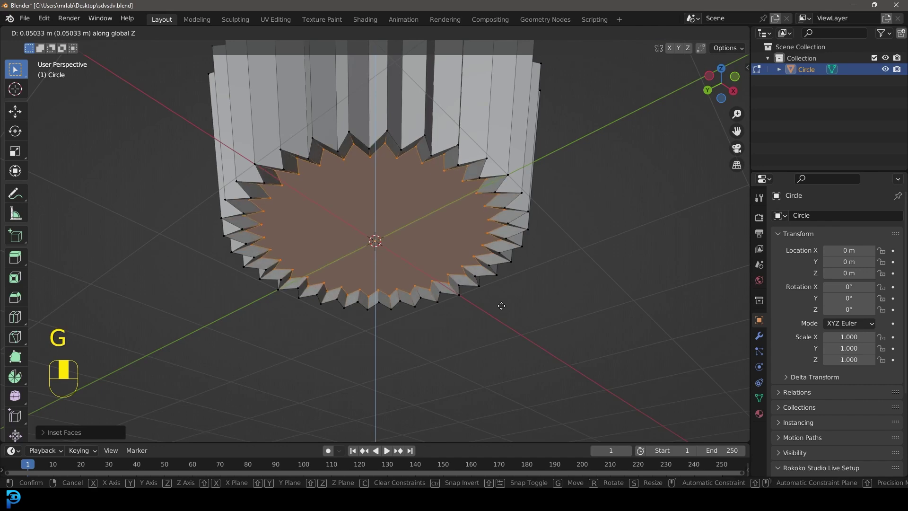
key("i")
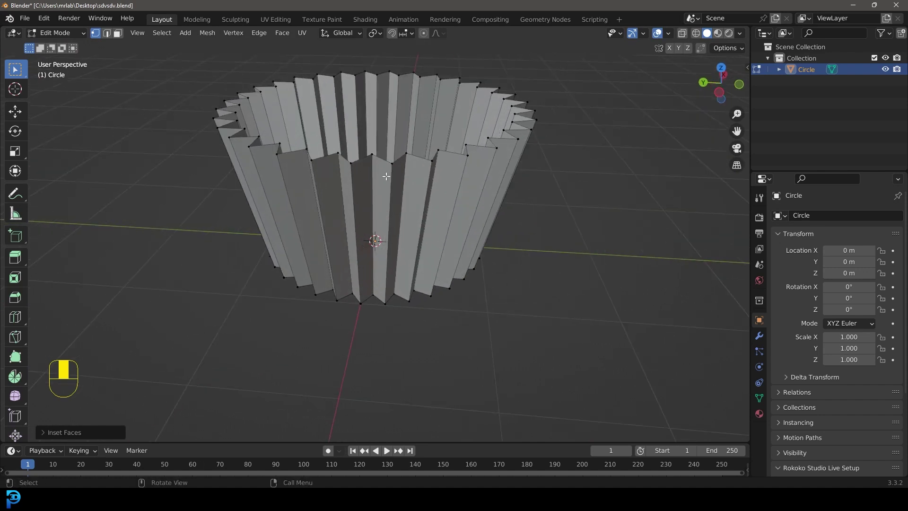
key("alt+a")
Extrude the top rim loop, widen it outward and raise it slightly into a flared lip.
left_click(362, 156)
key("KP_1")
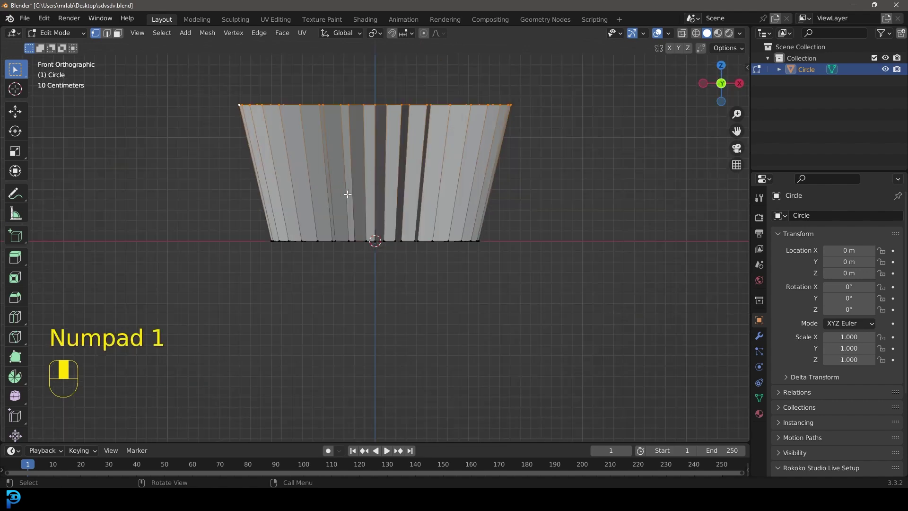
key("e")
key("s")
key("g")
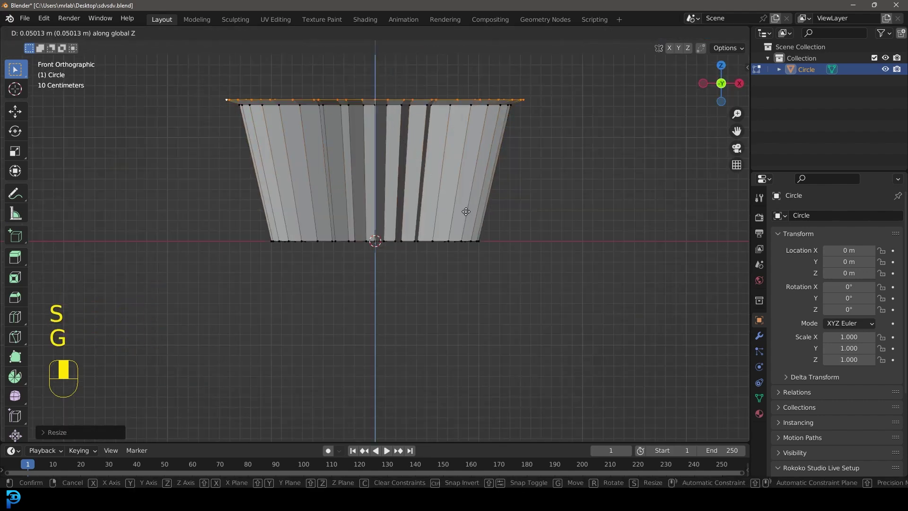
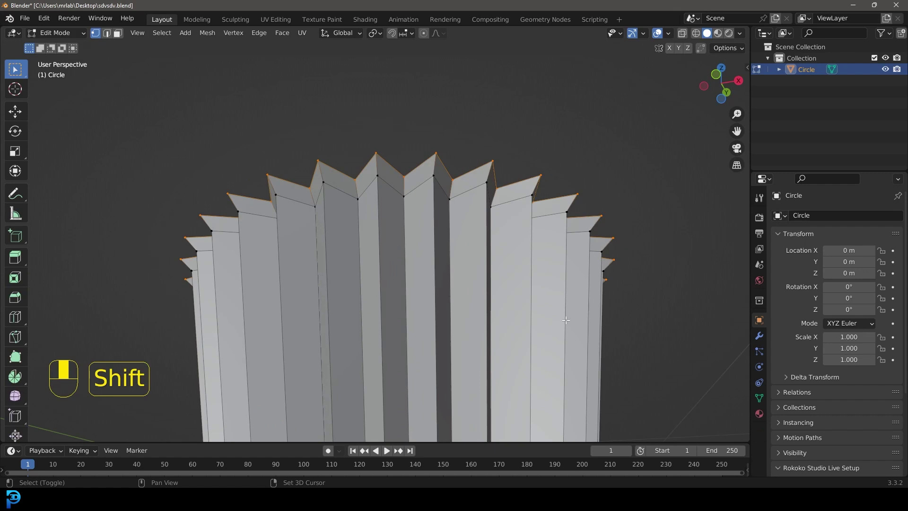
Round the flared rim vertices into a smoother circle with To Sphere.
key("shift+alt+s")
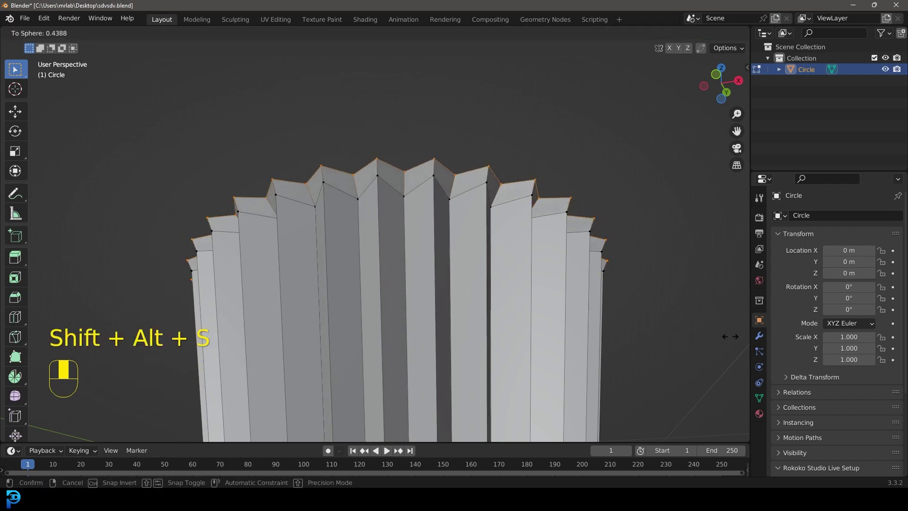
key("alt+a")
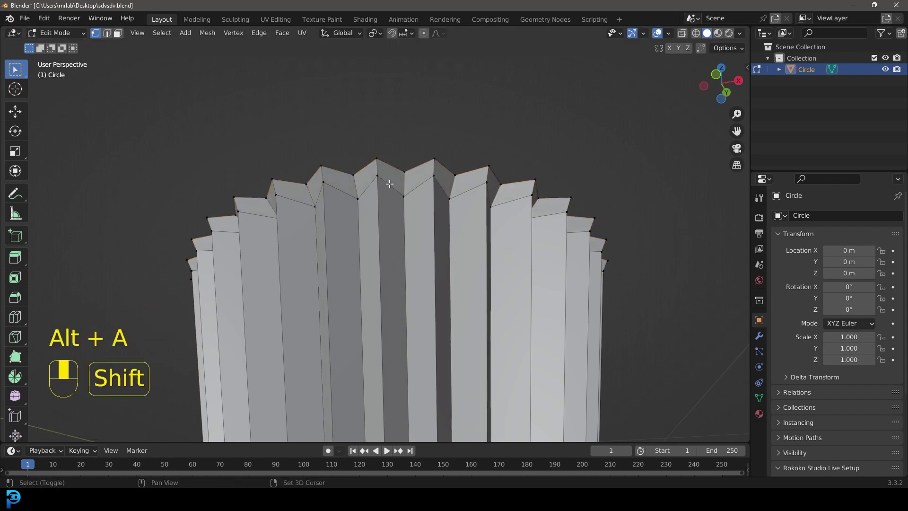
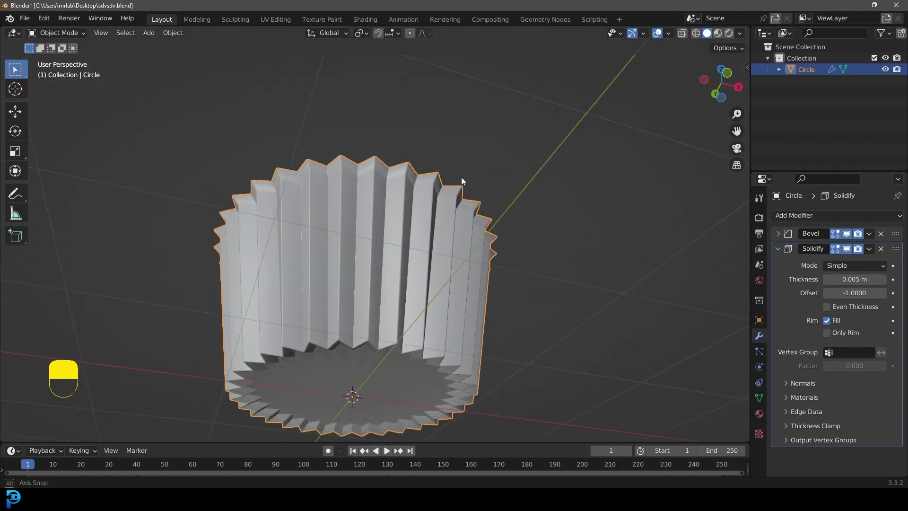
Add a UV sphere to the scene and view it from the front above the liner.
key("KP_1")
key("alt+a")
left_click_drag(431, 220, 447, 189)
key("shift+a")
Move the sphere over the liner, flatten it vertically into a dome and apply its scale.
key("g")
key("s")
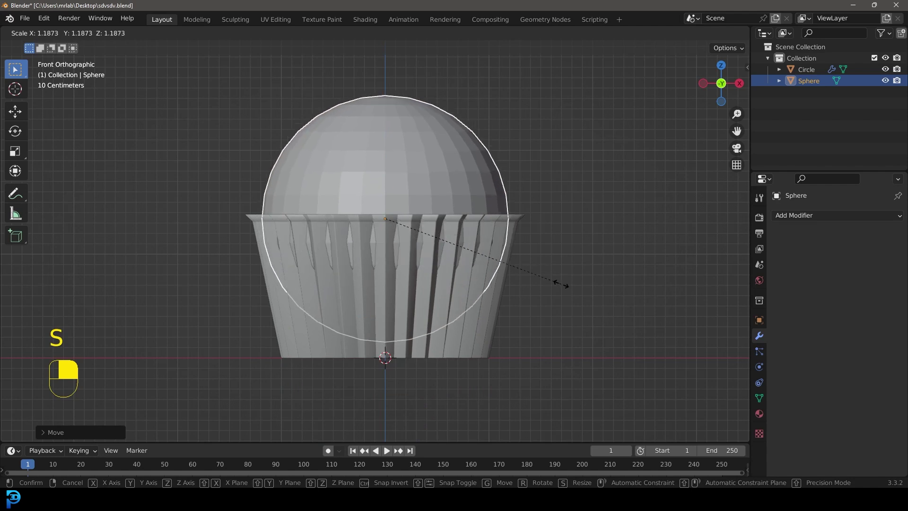
key("s")
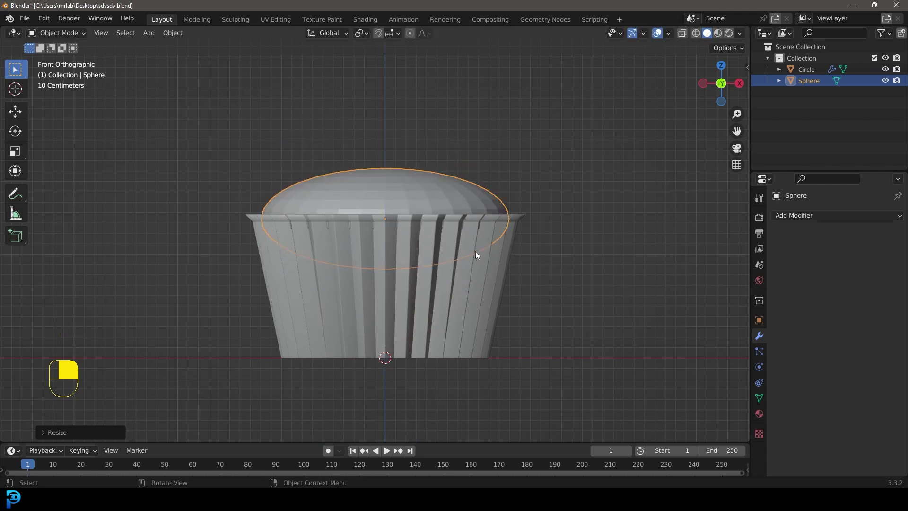
key("ctrl+a")
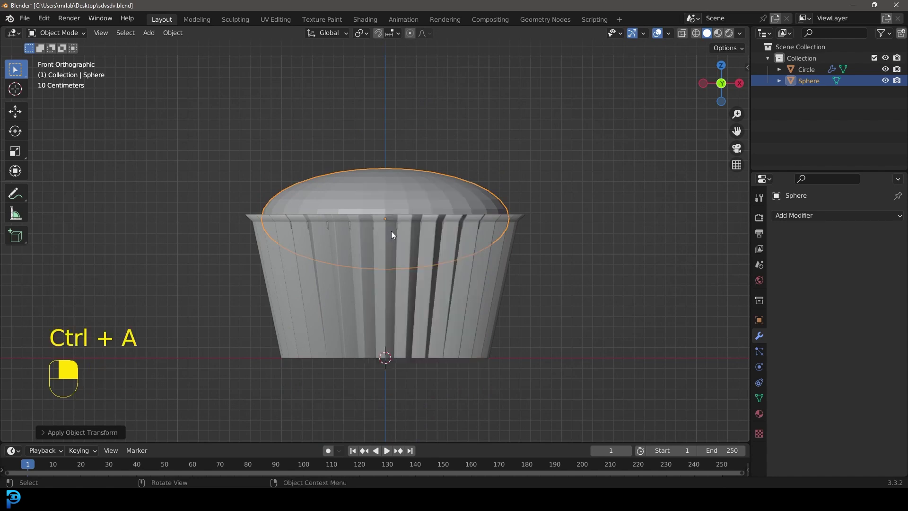
In X-ray edit mode, delete the sphere's lower half to leave a muffin-top cap.
key("Tab")
key("z")
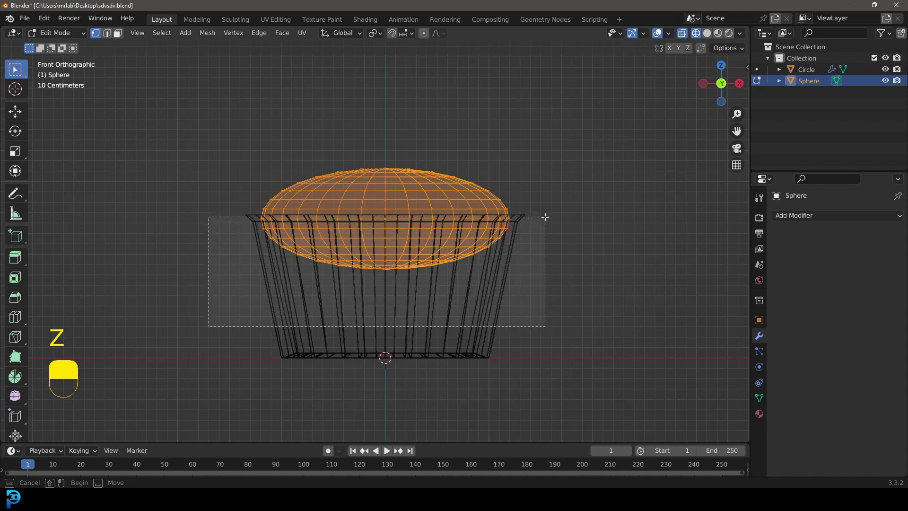
key("x")
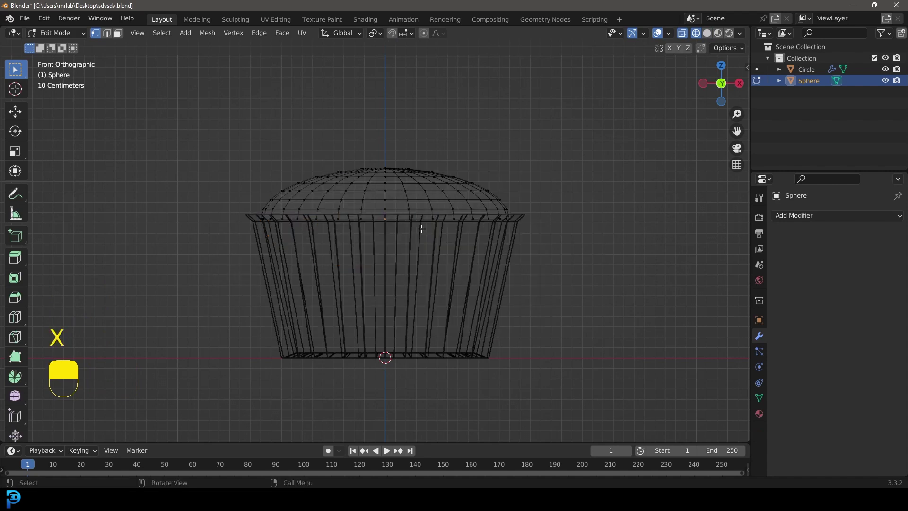
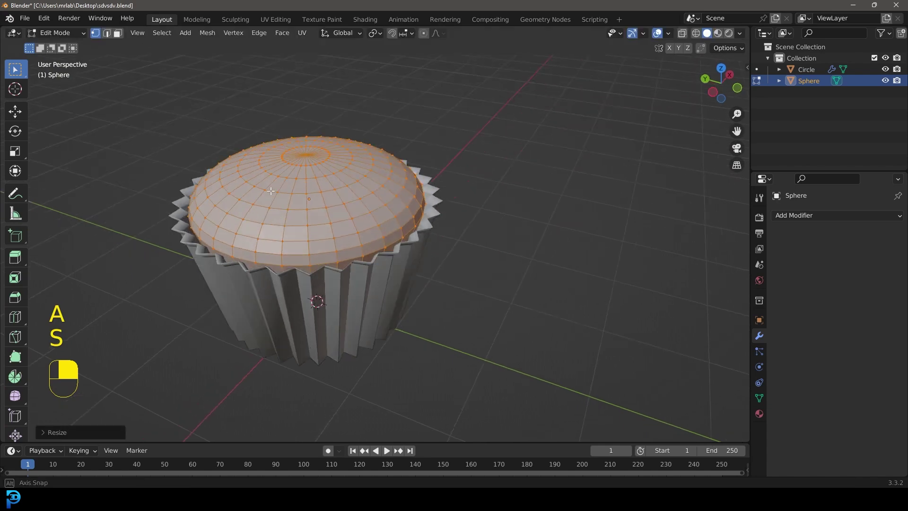
Give the muffin top a Displace modifier with a new texture at -0.040 strength, then deselect.
key("Tab")
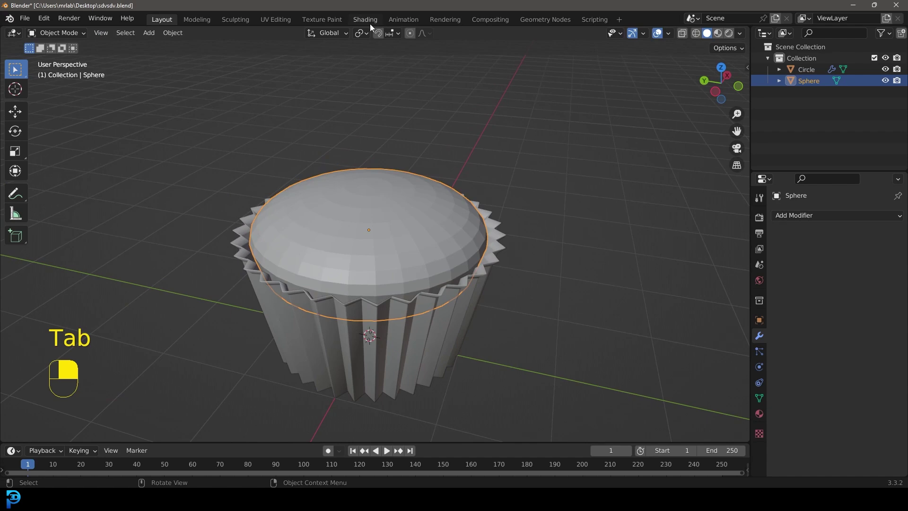
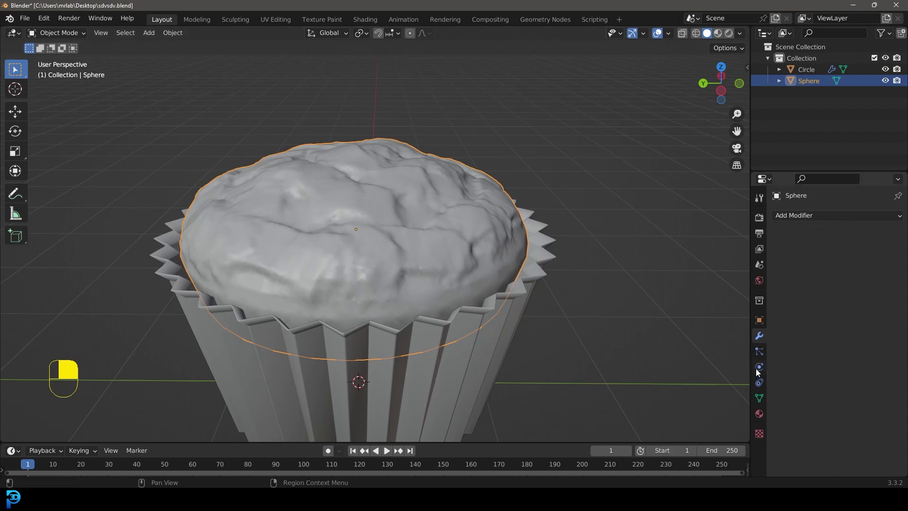
left_click_drag(803, 215, 760, 439)
left_click_drag(760, 439, 833, 235)
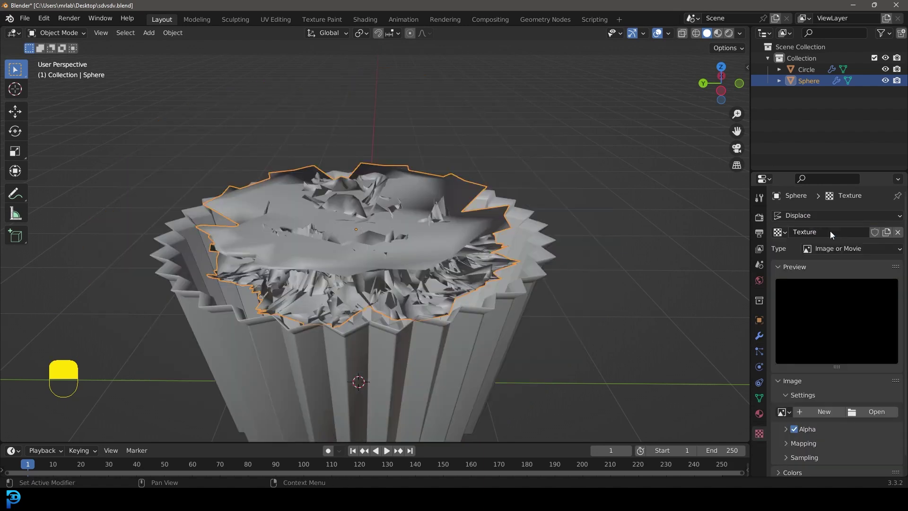
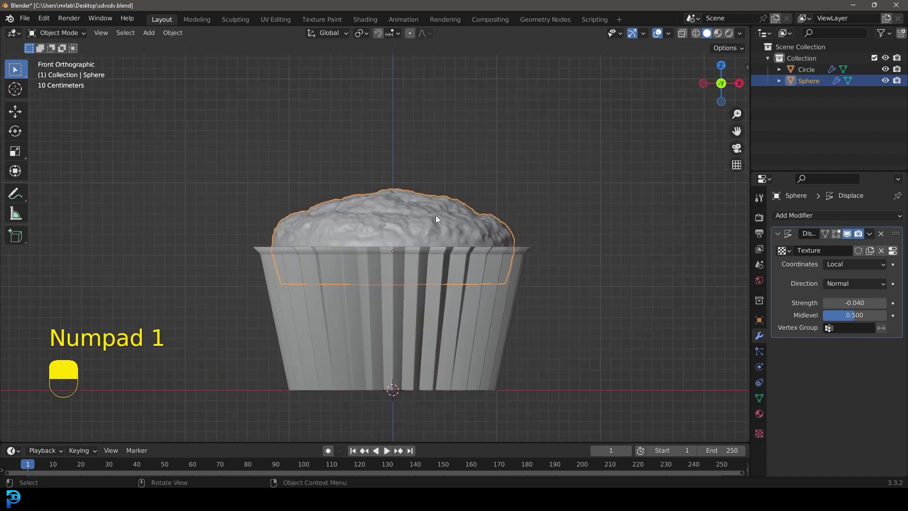
key("alt+a")
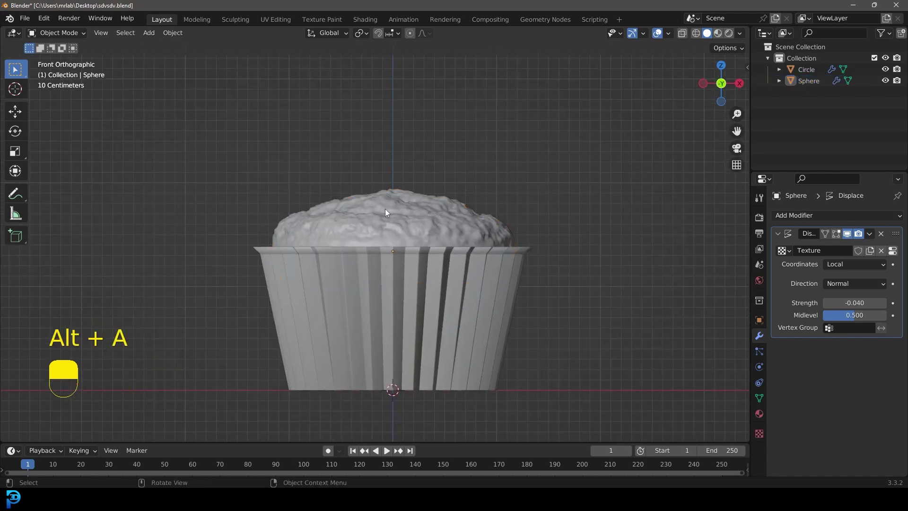
key("shift+a")
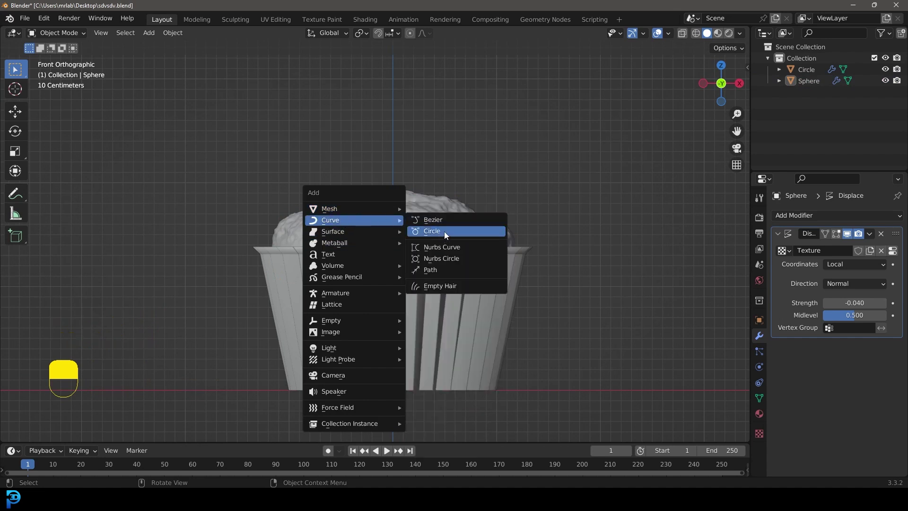
Move the new Bezier circle curve vertically toward the cupcake.
key("g")
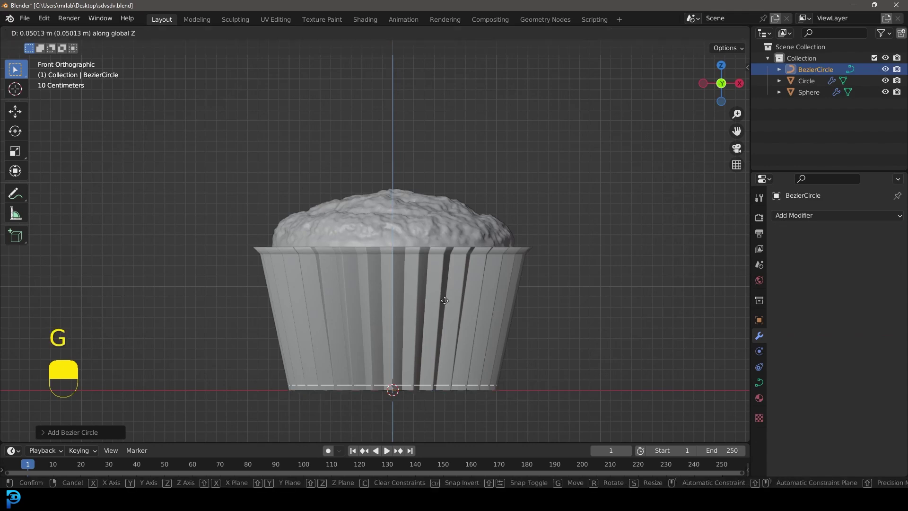
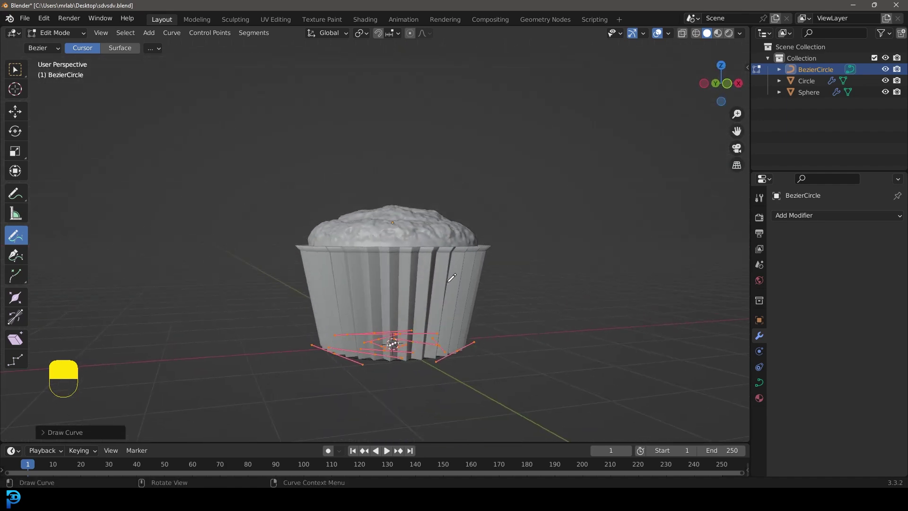
With proportional editing on, lift the spiral's top point upward into a tapering frosting swirl.
key("z")
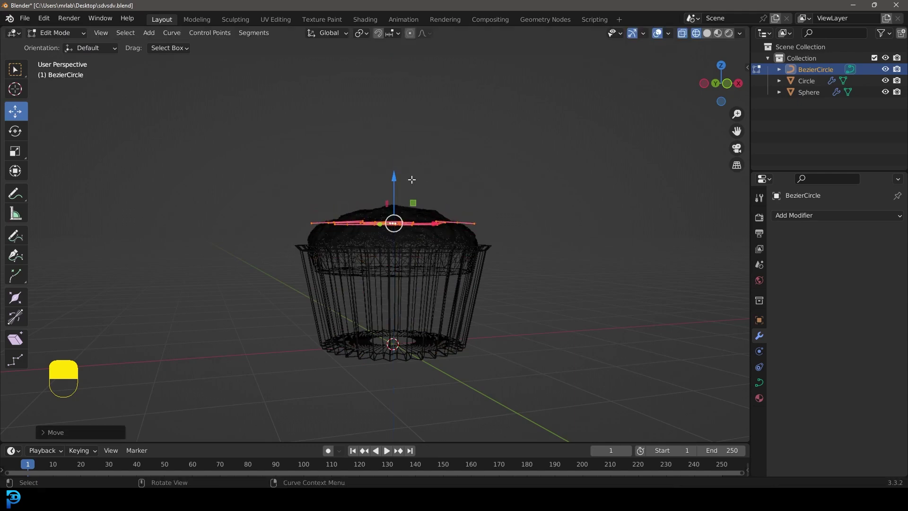
key("z")
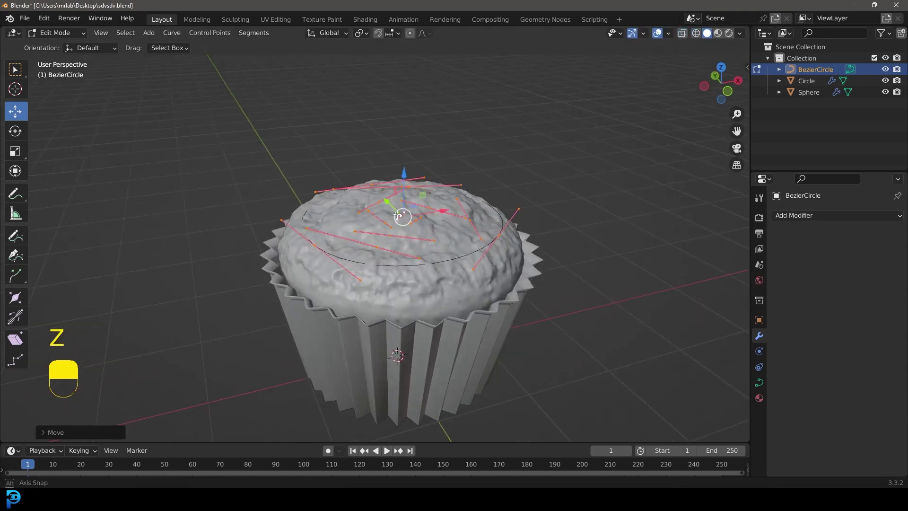
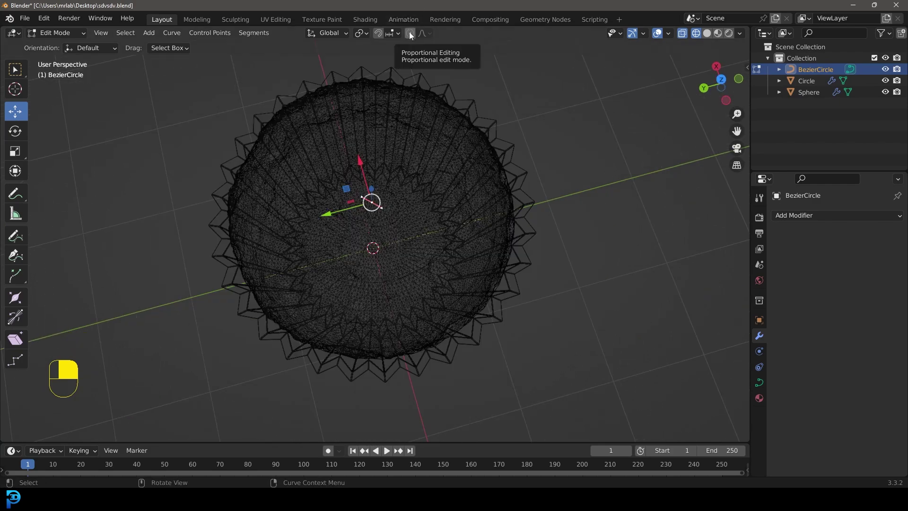
left_click(412, 38)
key("g")
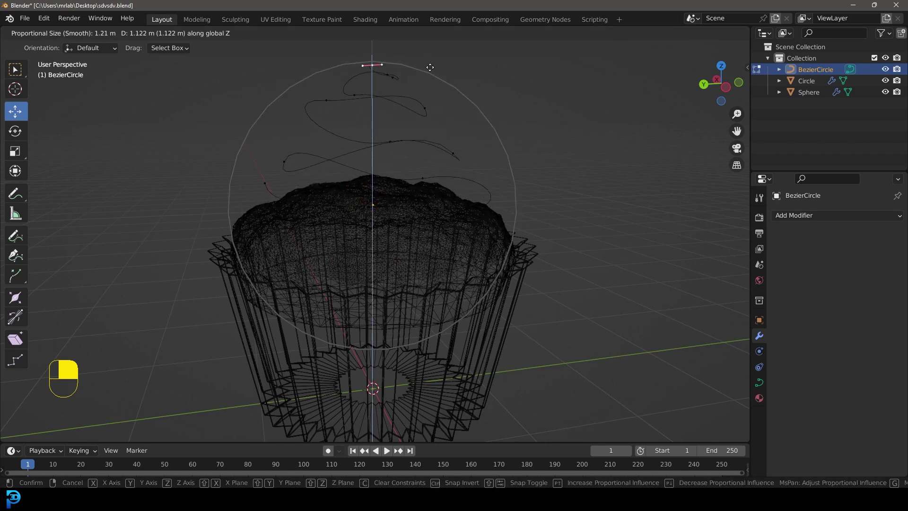
key("z")
key("Tab")
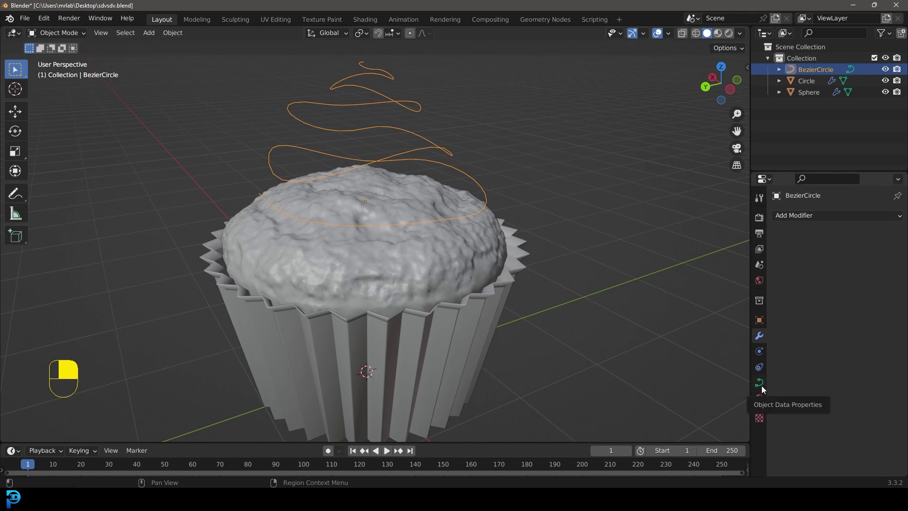
Show the spiral curve's data settings with Geometry expanded, framing the whole cupcake.
left_click(766, 387)
middle_click(766, 388)
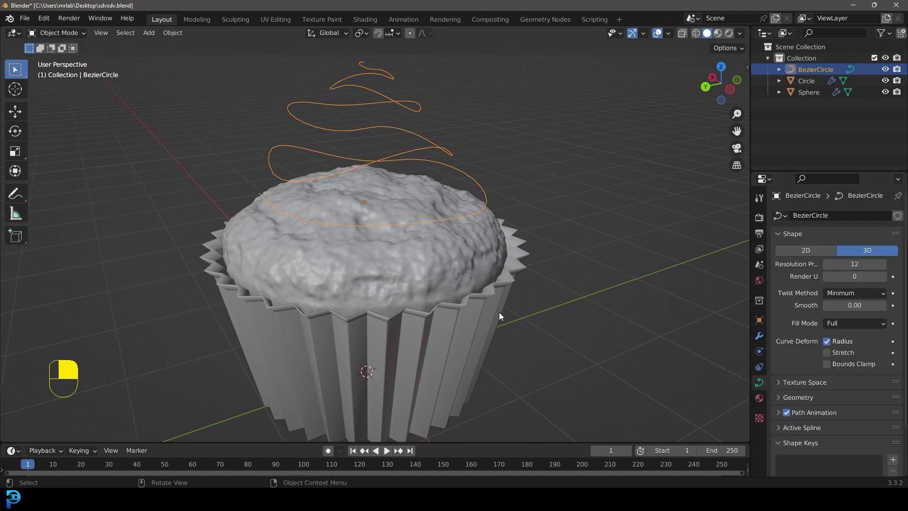
left_click_drag(463, 323, 798, 400)
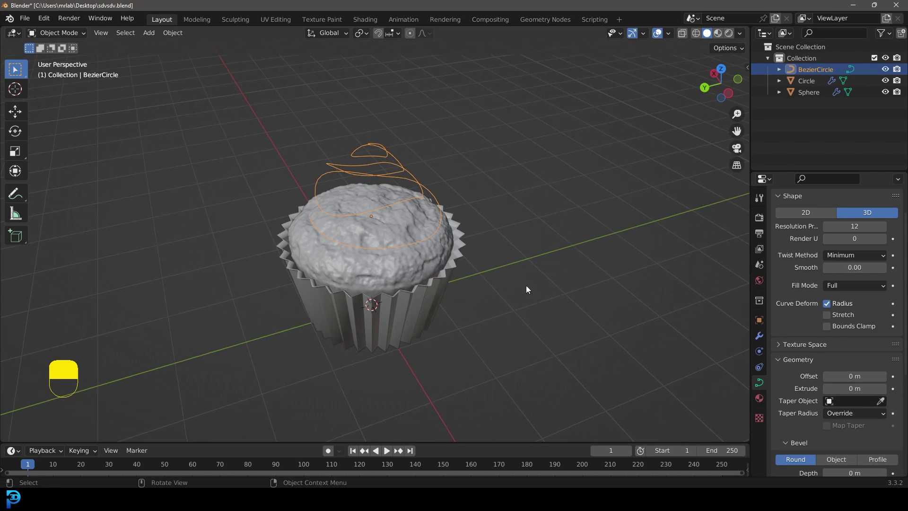
Add a circle, shape it into a star outline, convert it to a curve and set it as Taper Object.
key("shift+a")
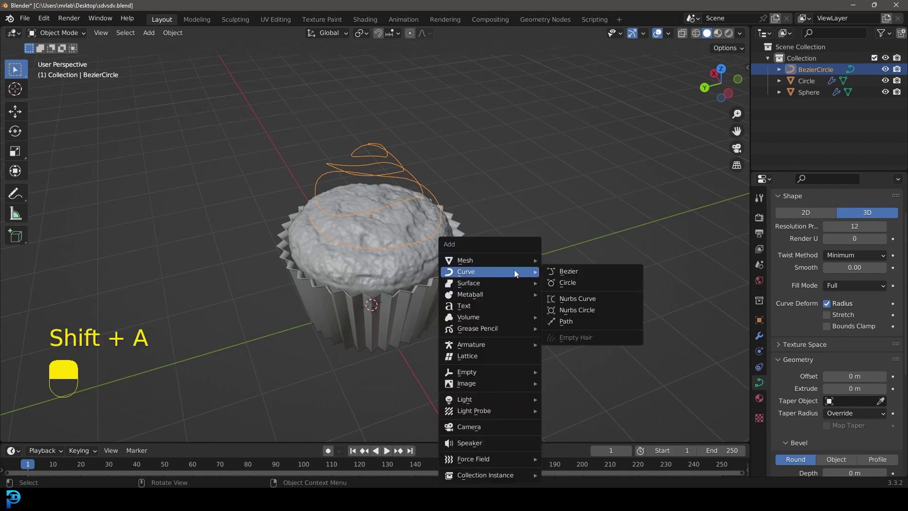
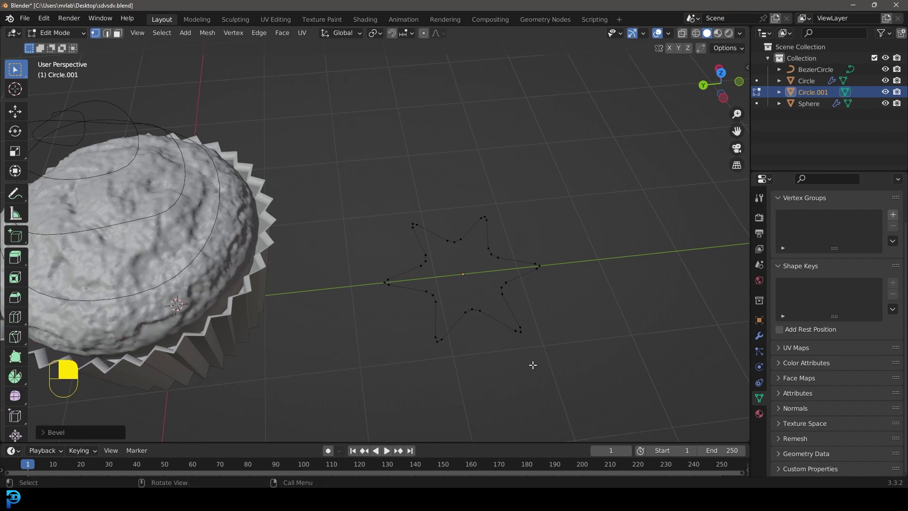
key("Tab")
key("F3")
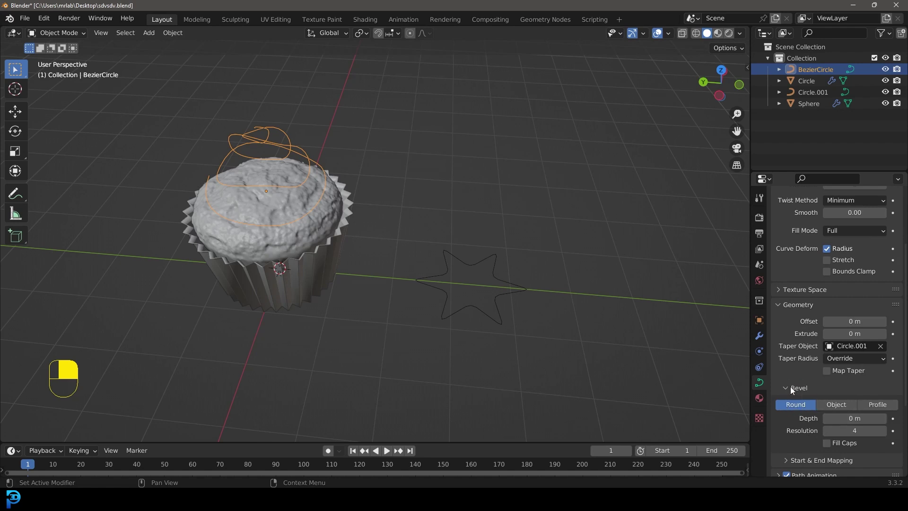
Bevel the spiral with Circle.001 as the object and scale the star profile down.
left_click(845, 405)
middle_click(844, 405)
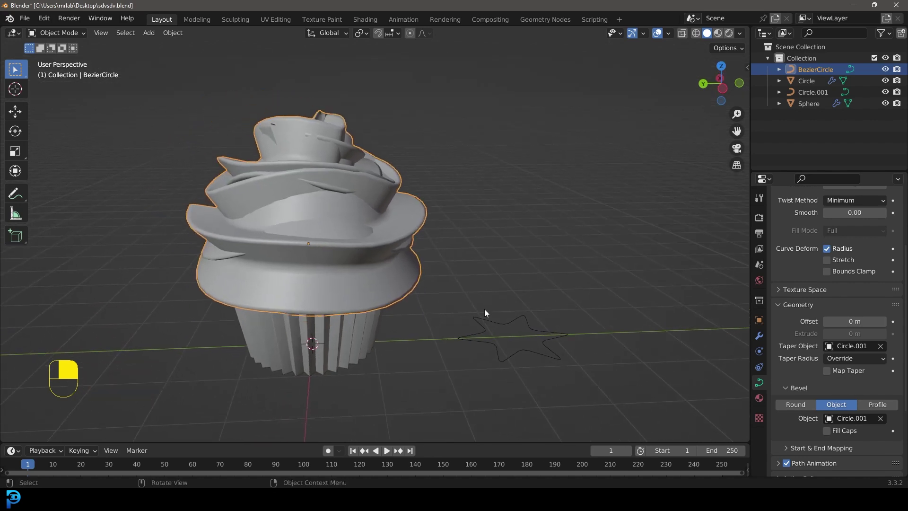
key("Tab")
key("s")
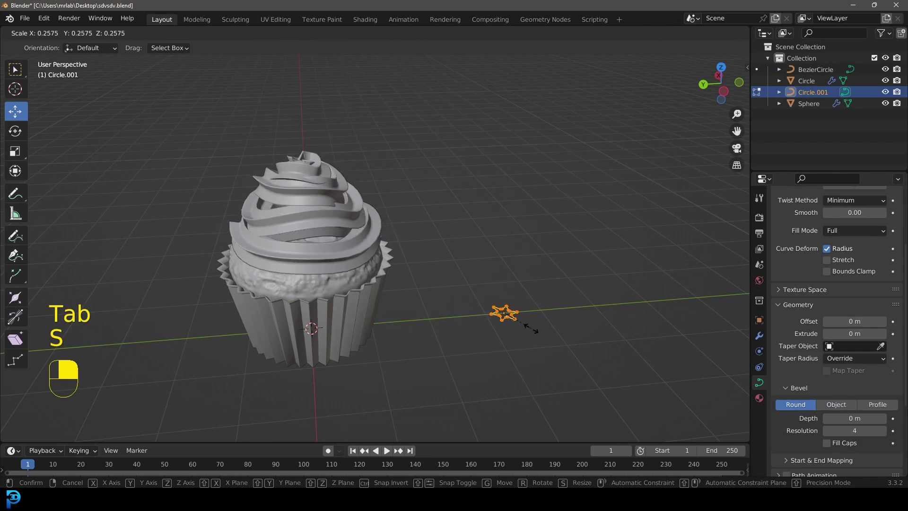
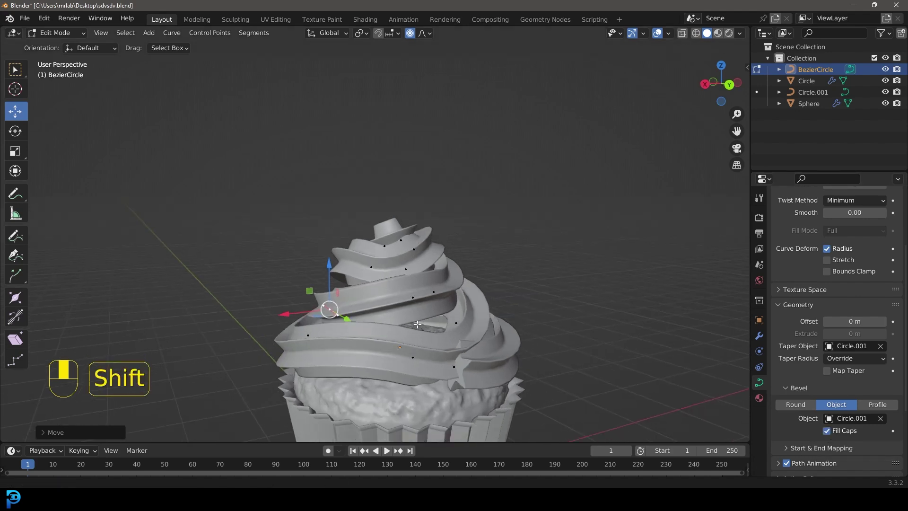
Reposition the spiral's points so the capped frosting swirl sits on the muffin.
key("Tab")
key("g")
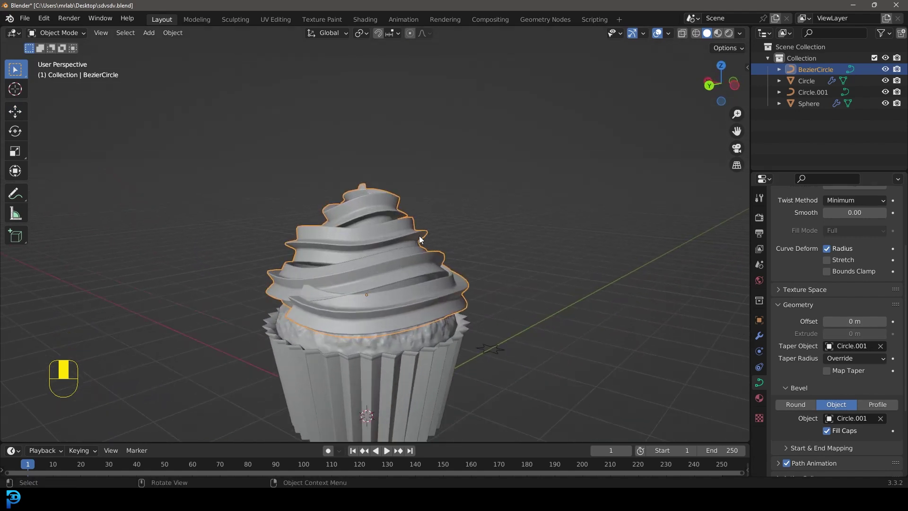
key("F3")
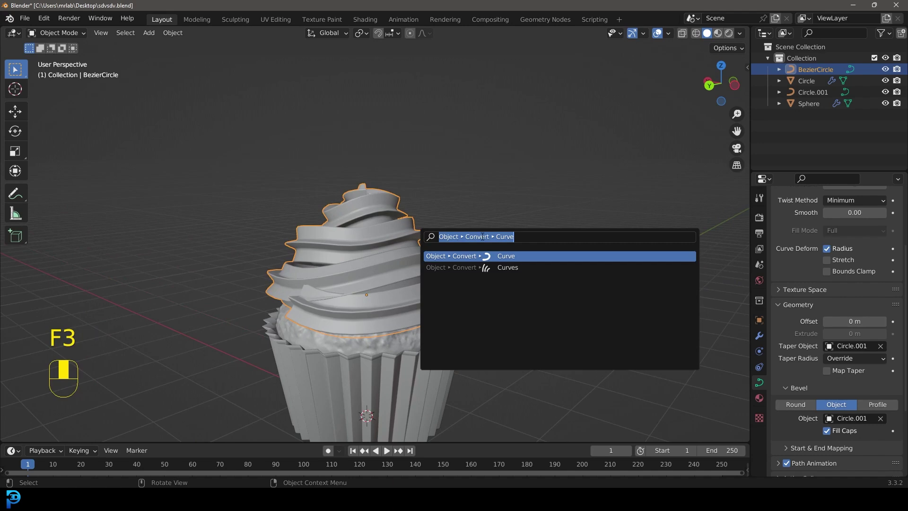
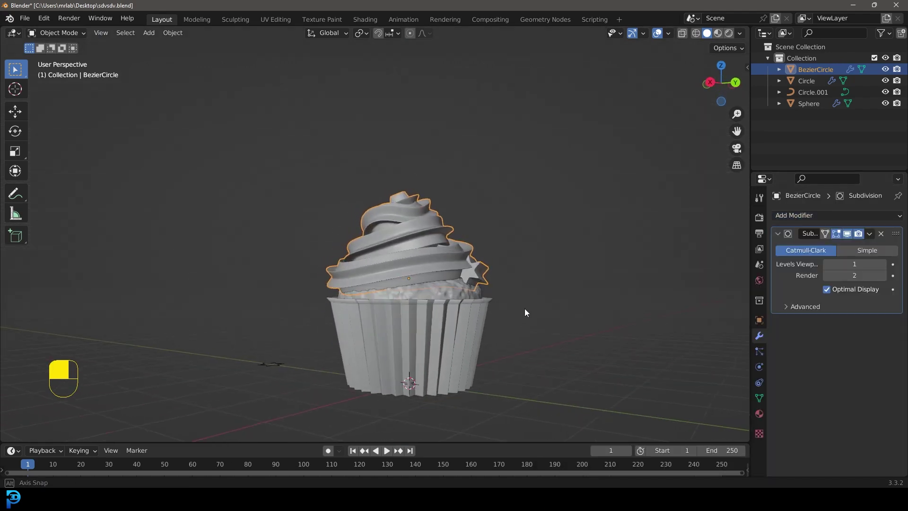
Convert the frosting to a subdivided mesh and scatter star sprinkles at scale 0.05.
key("KP_1")
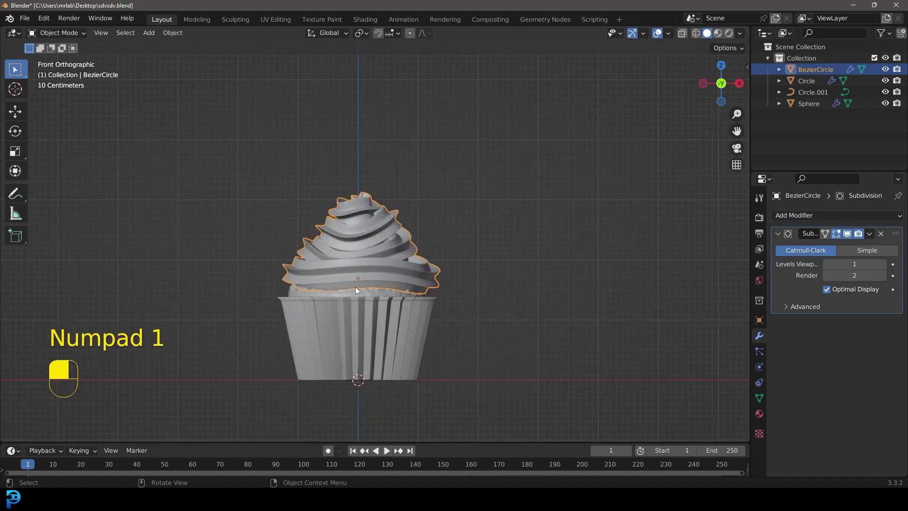
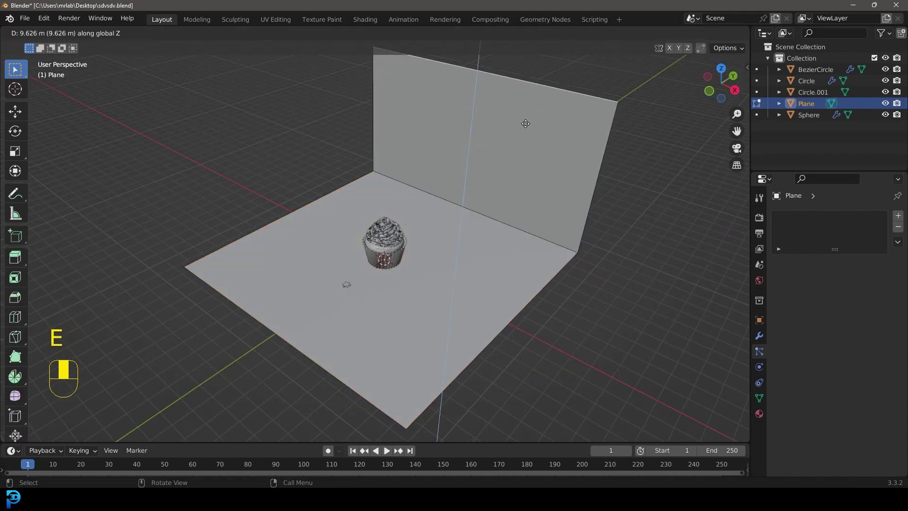
Bevel the floor-wall corner into a rounded curve and shift the whole backdrop back in depth.
left_click_drag(429, 187, 550, 267)
key("ctrl+b")
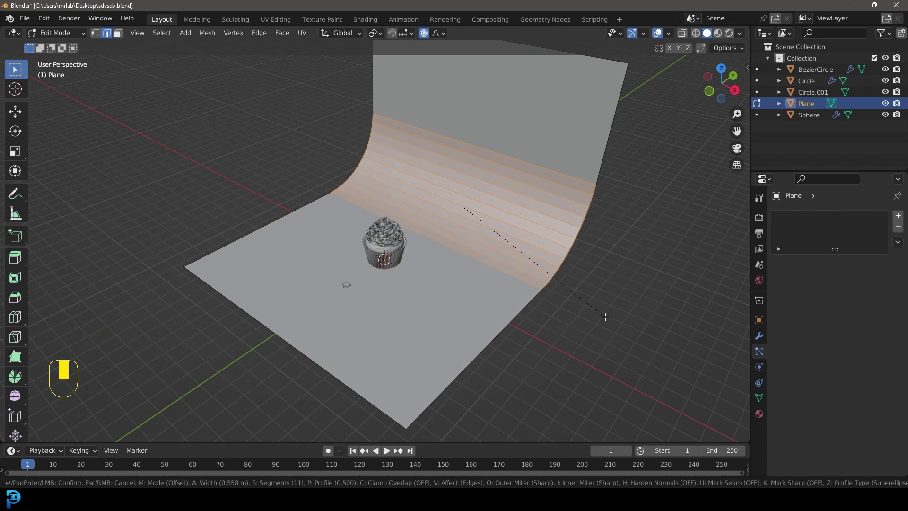
key("a")
key("g")
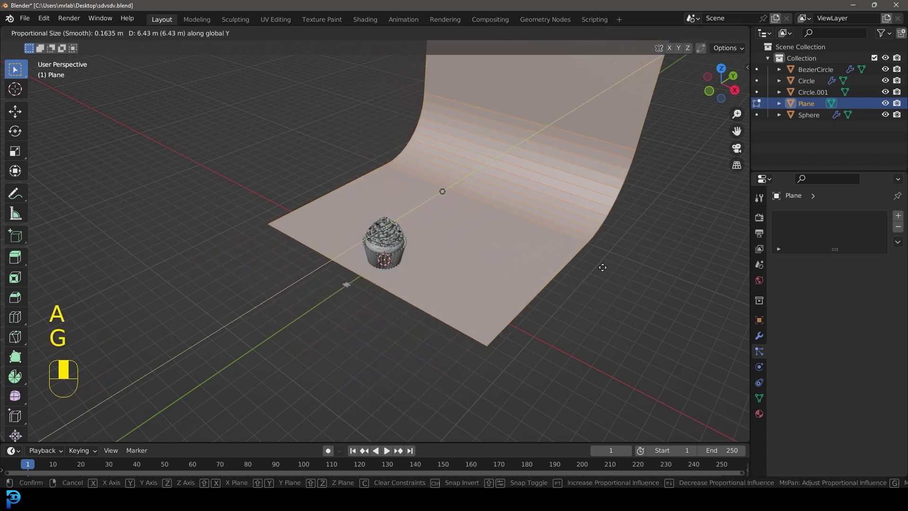